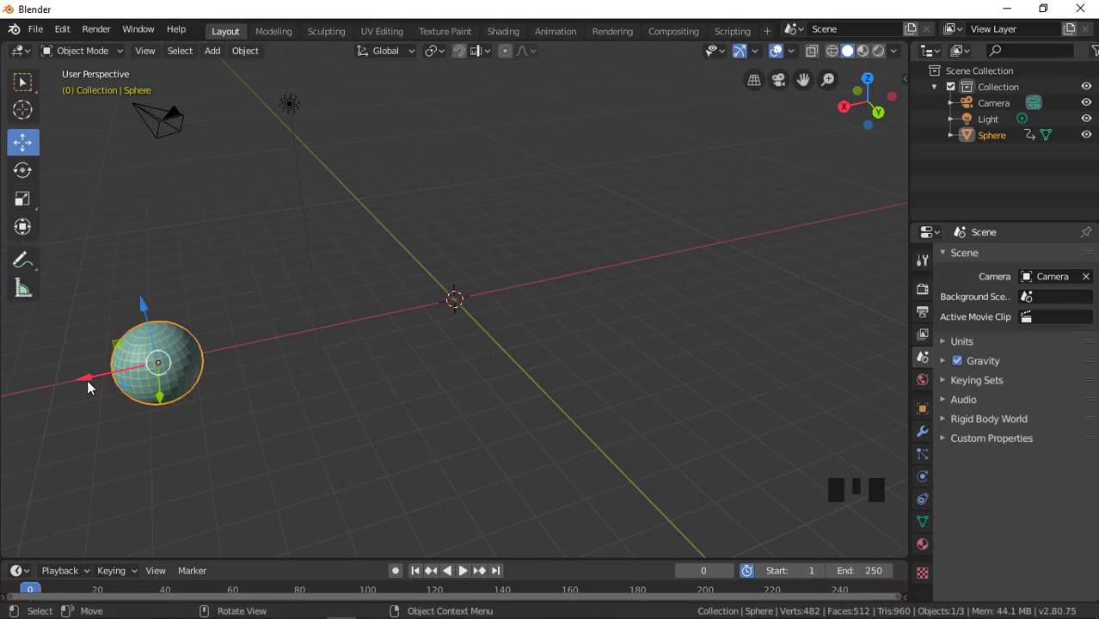
Step: Keyframe the sphere's location at frame 56 on the right side, then rewind and play back
{"action": "left_click_drag", "start_coordinate": [92, 388], "coordinate": [100, 373]}
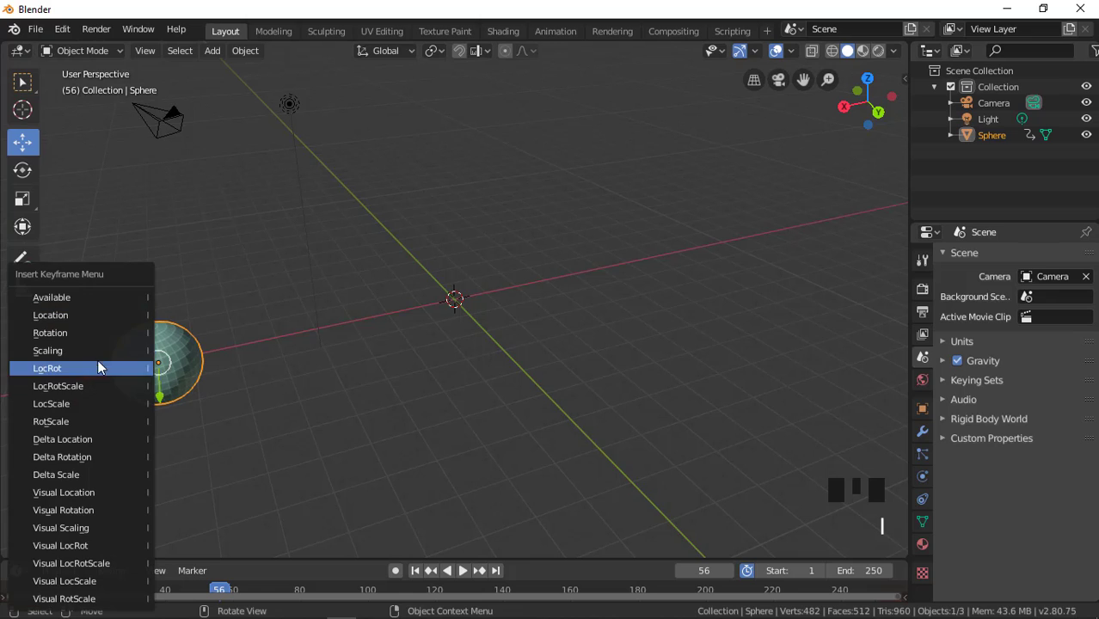
{"action": "left_click_drag", "start_coordinate": [99, 381], "coordinate": [474, 253]}
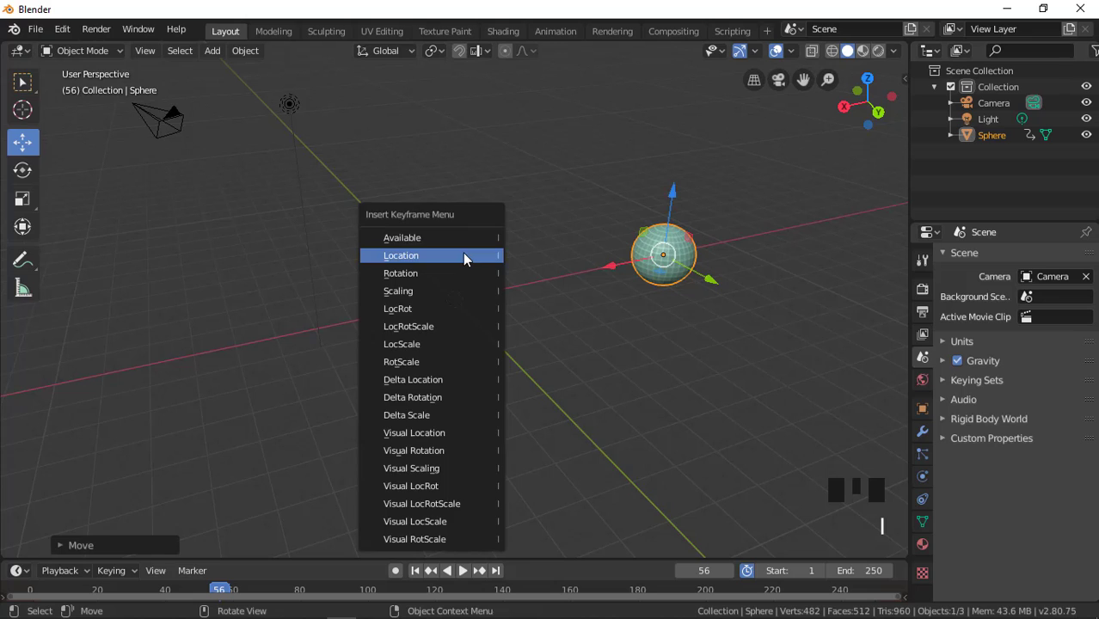
{"action": "left_click_drag", "start_coordinate": [205, 590], "coordinate": [117, 592]}
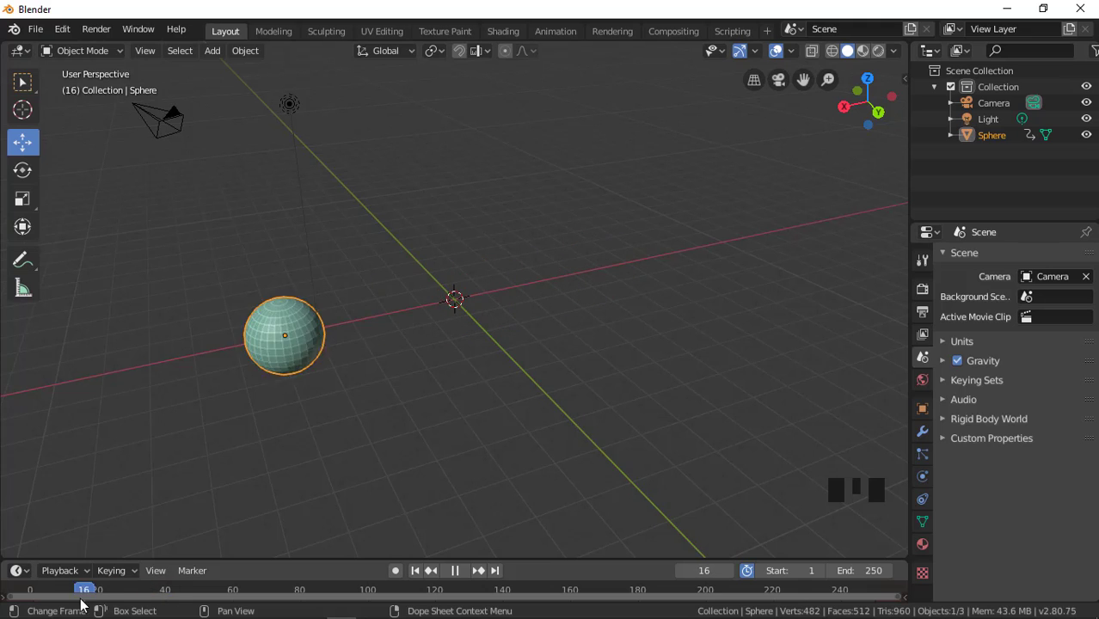